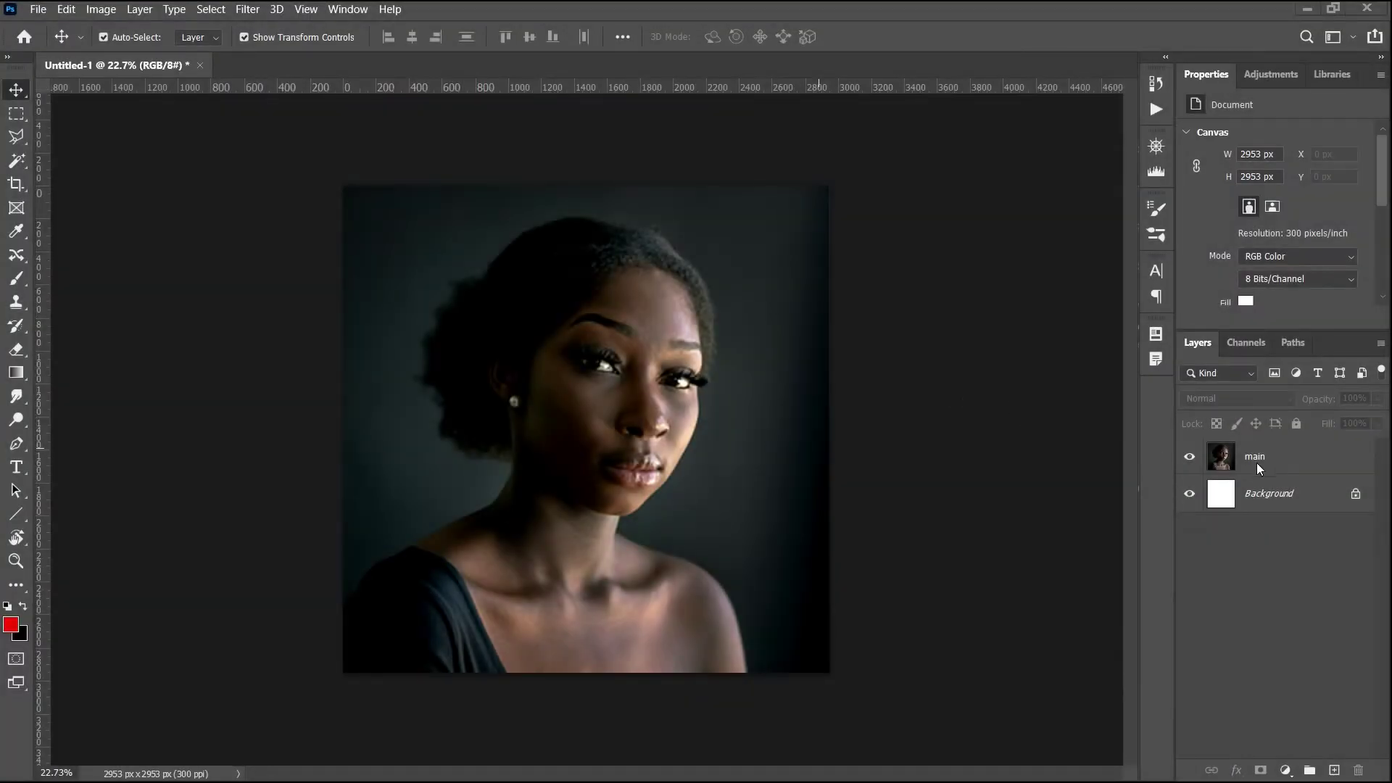
- Duplicate the main portrait layer and launch Filter > Render > Lighting Effects on the copy
left_click(1258, 455)
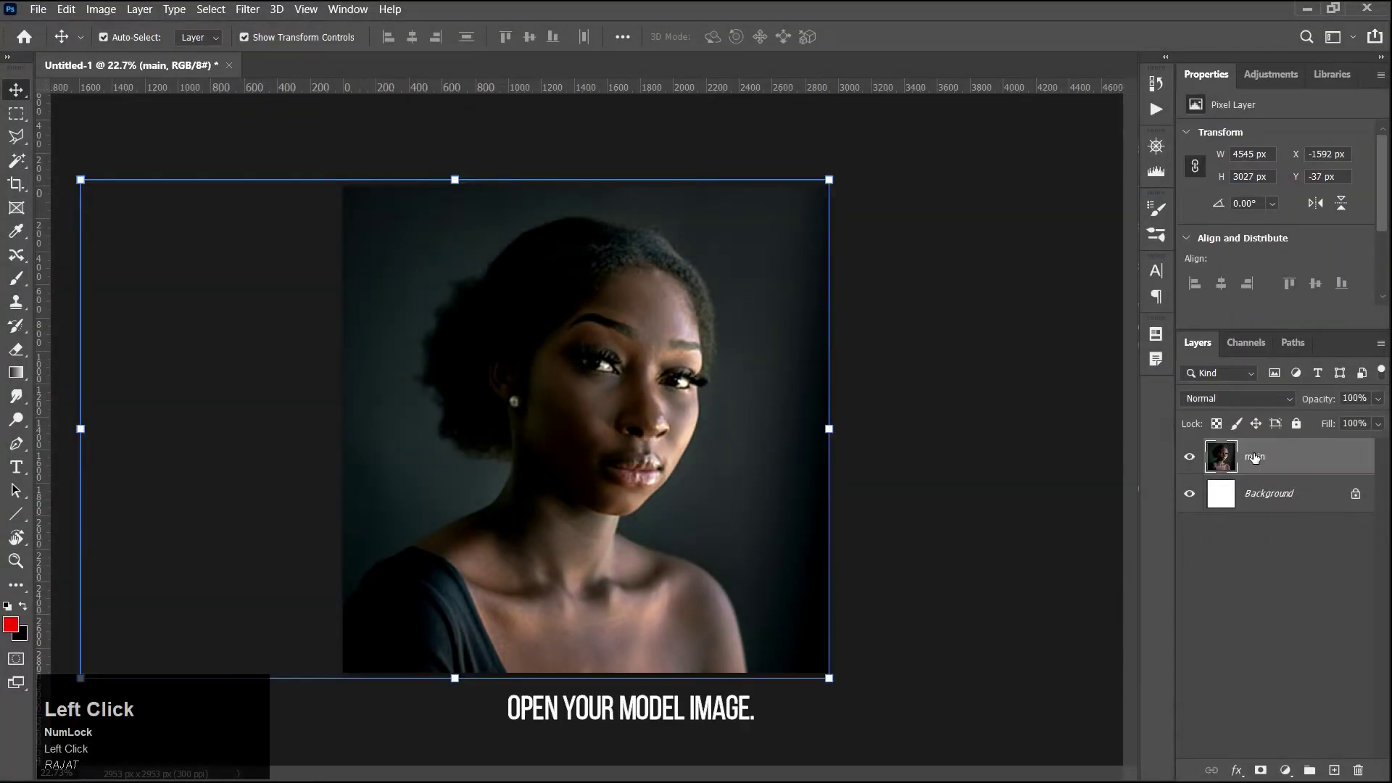
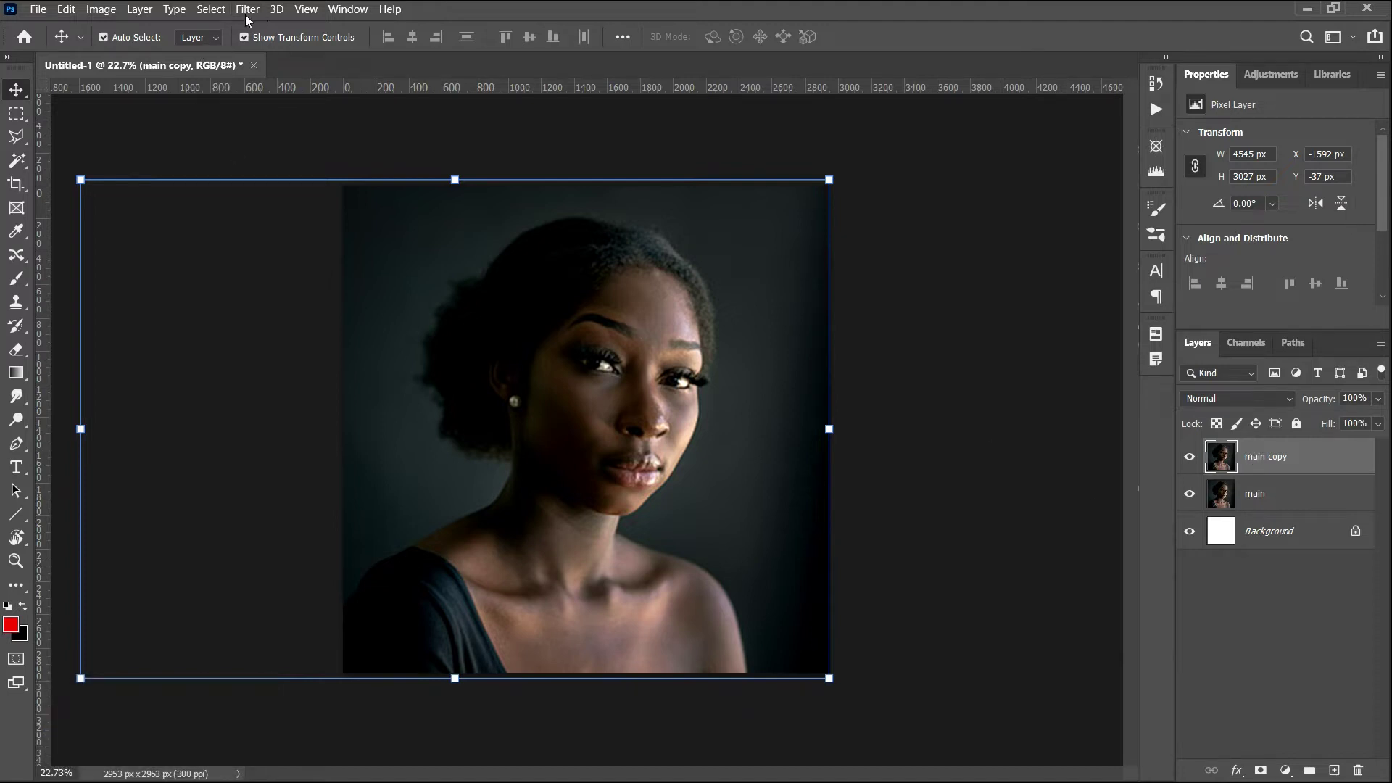
left_click(246, 5)
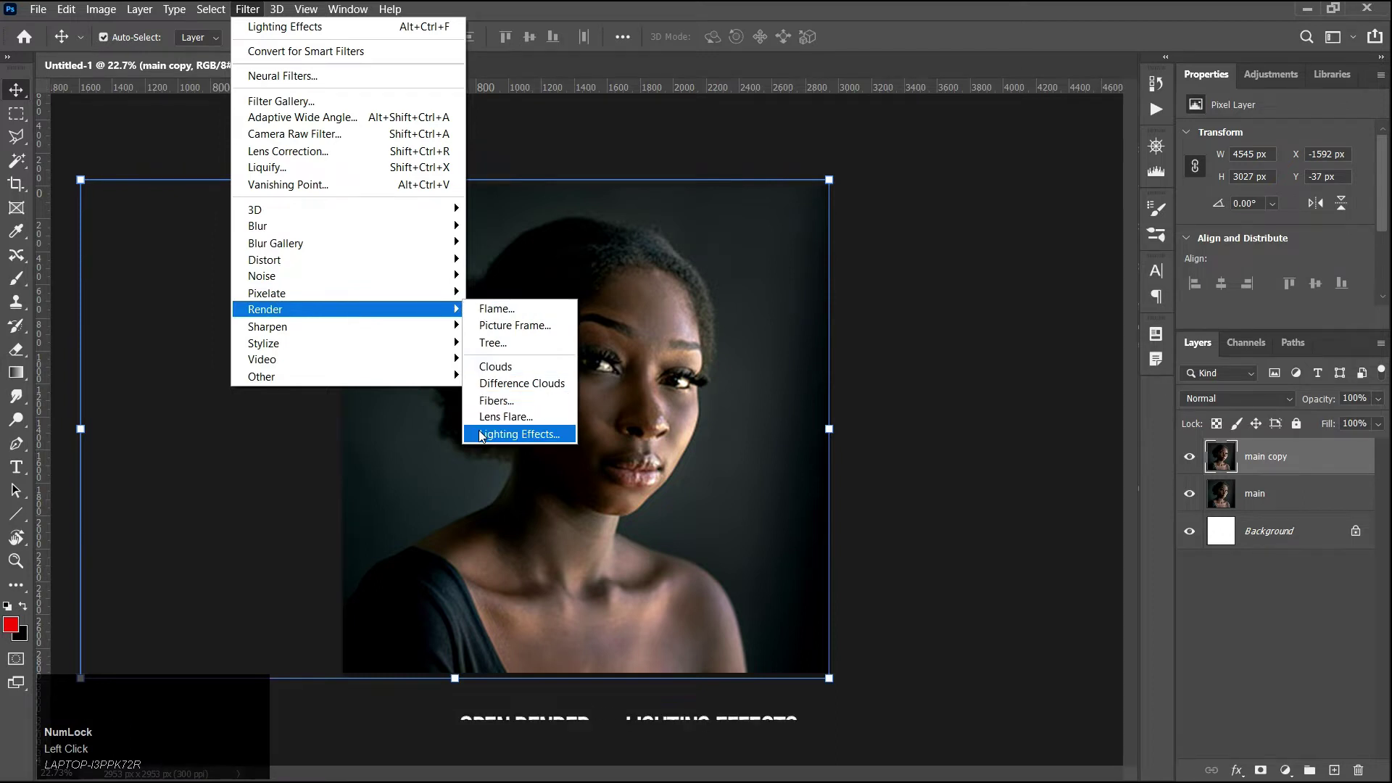
left_click(483, 432)
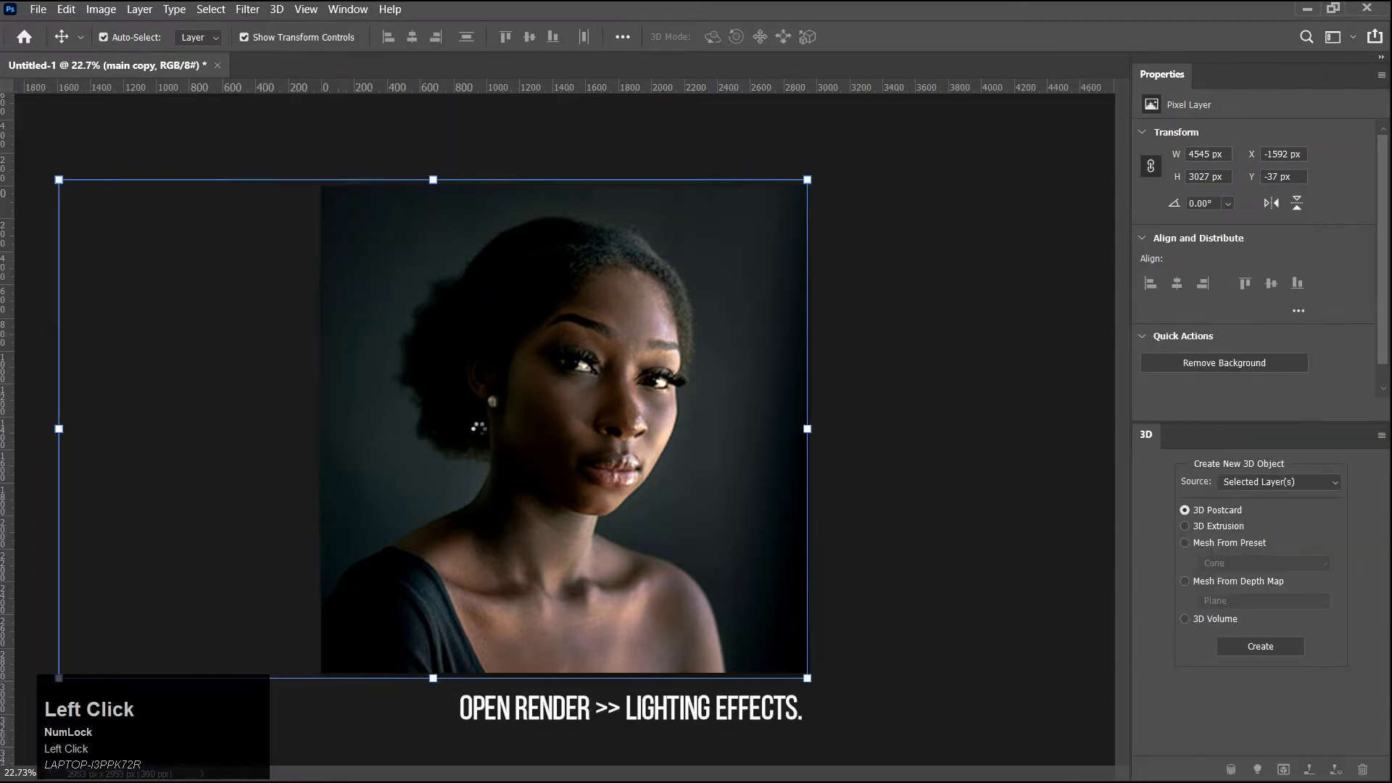
- Keep the light type as a single Spot light in the Lighting Effects workspace
left_click(1210, 133)
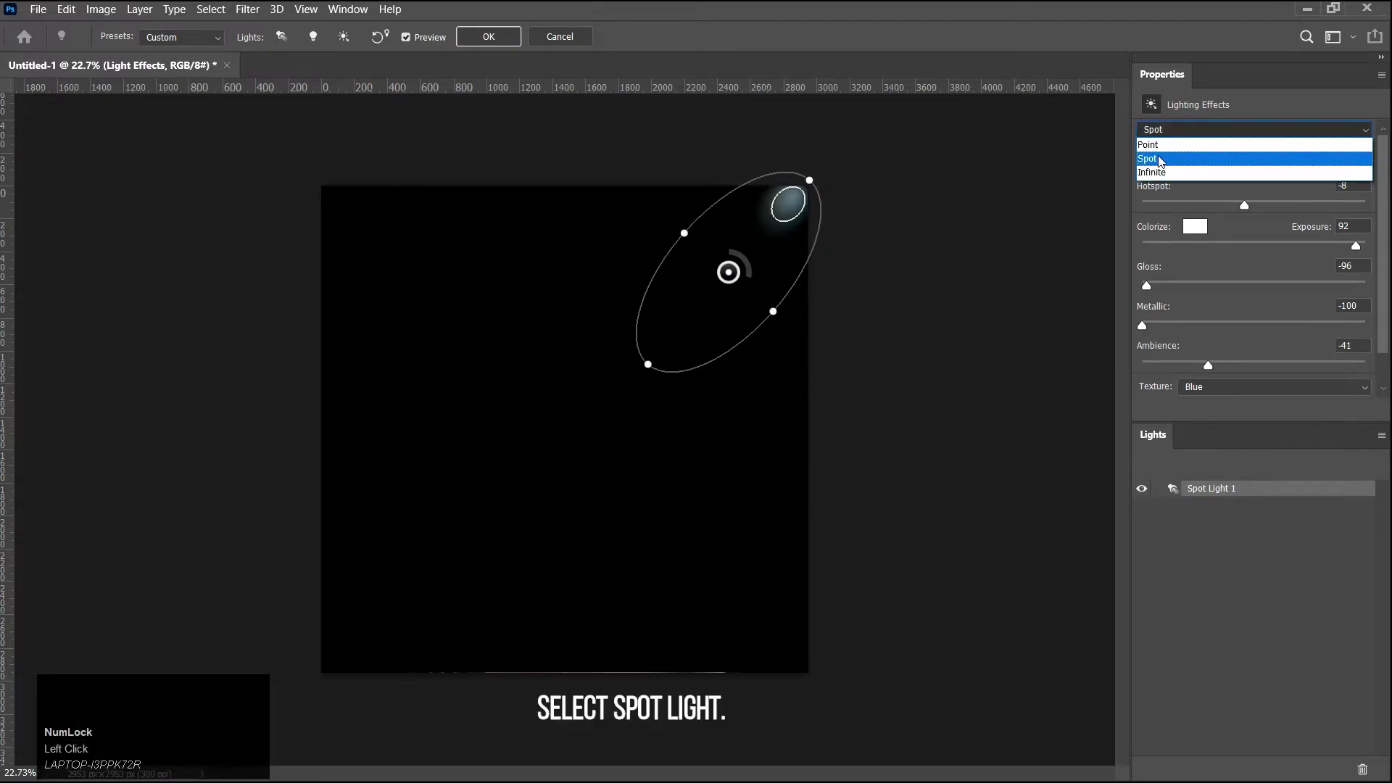
left_click(1163, 161)
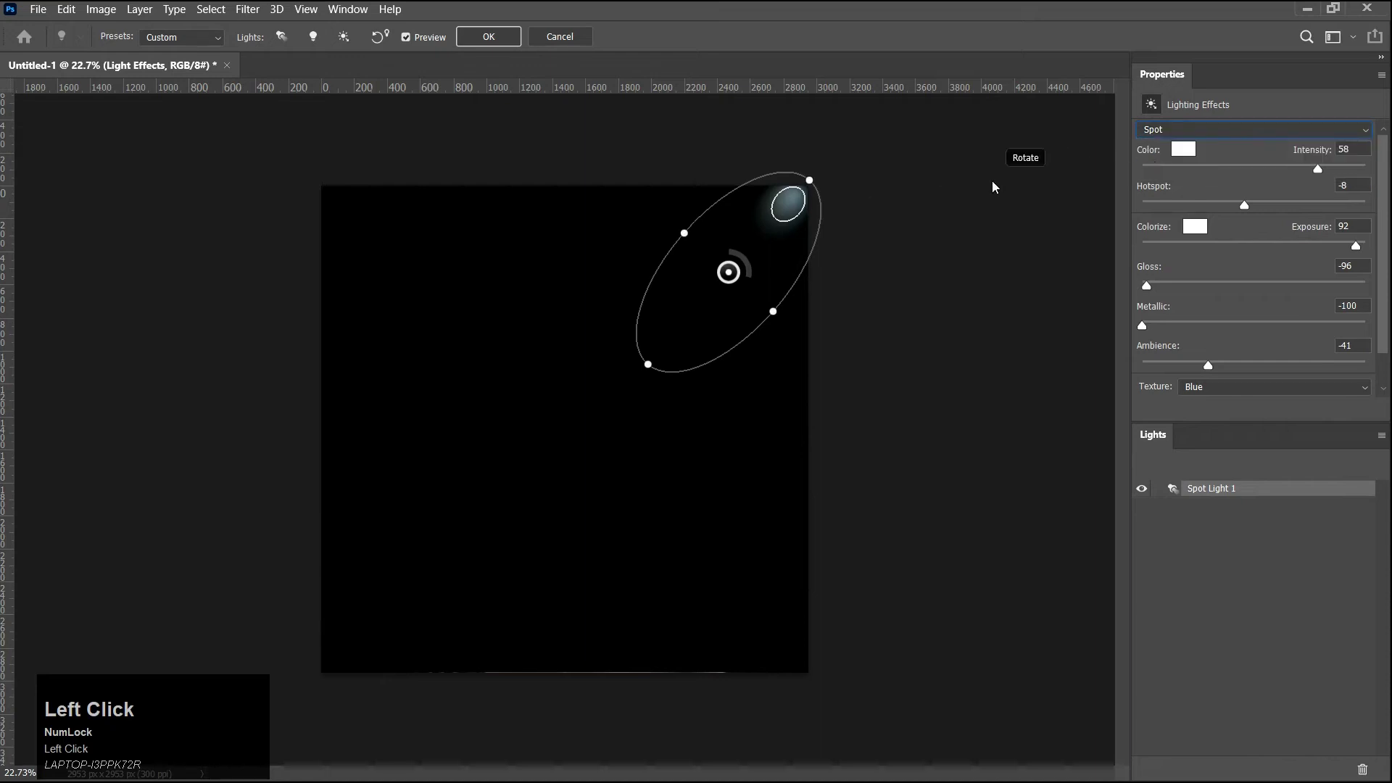
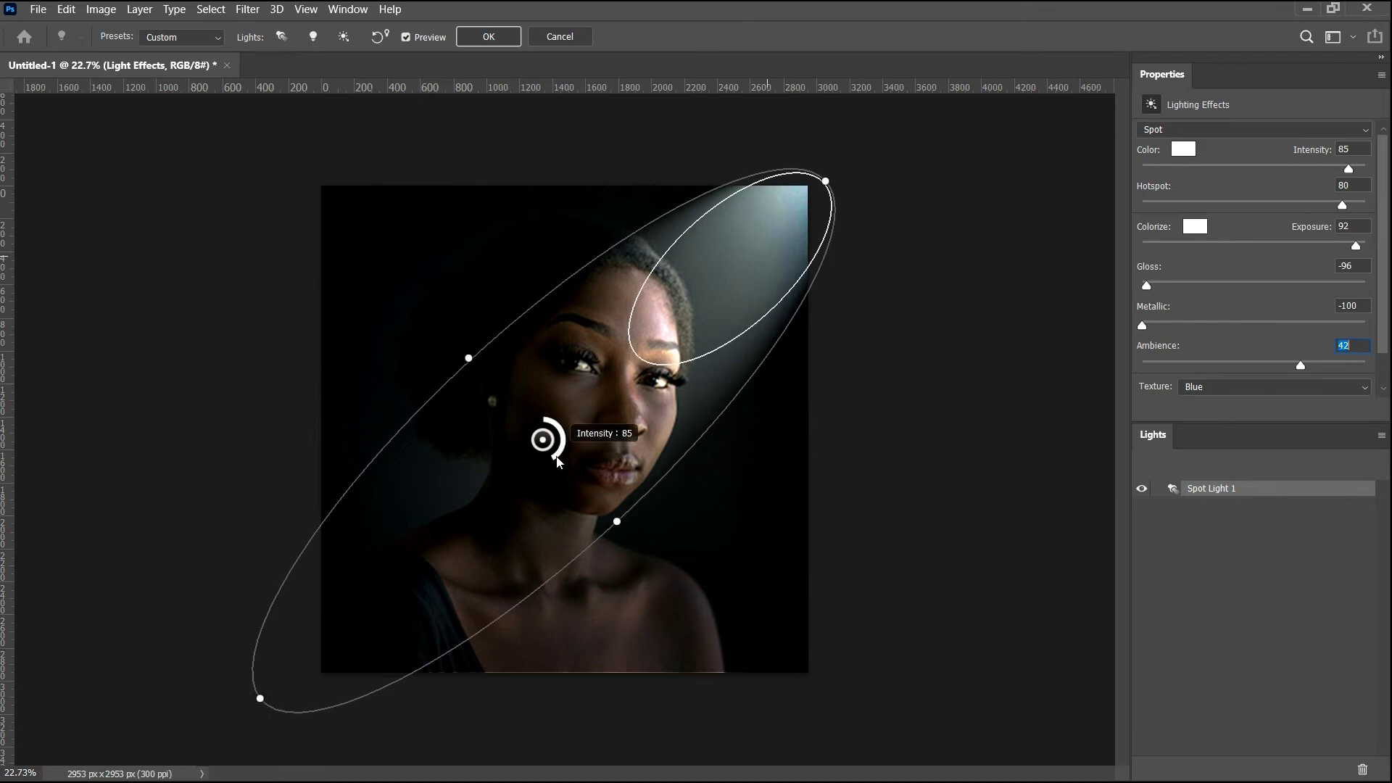
- Raise the spotlight intensity and confirm a magenta light colour (H 302, S 88, B 98)
left_click_drag(560, 460, 1157, 161)
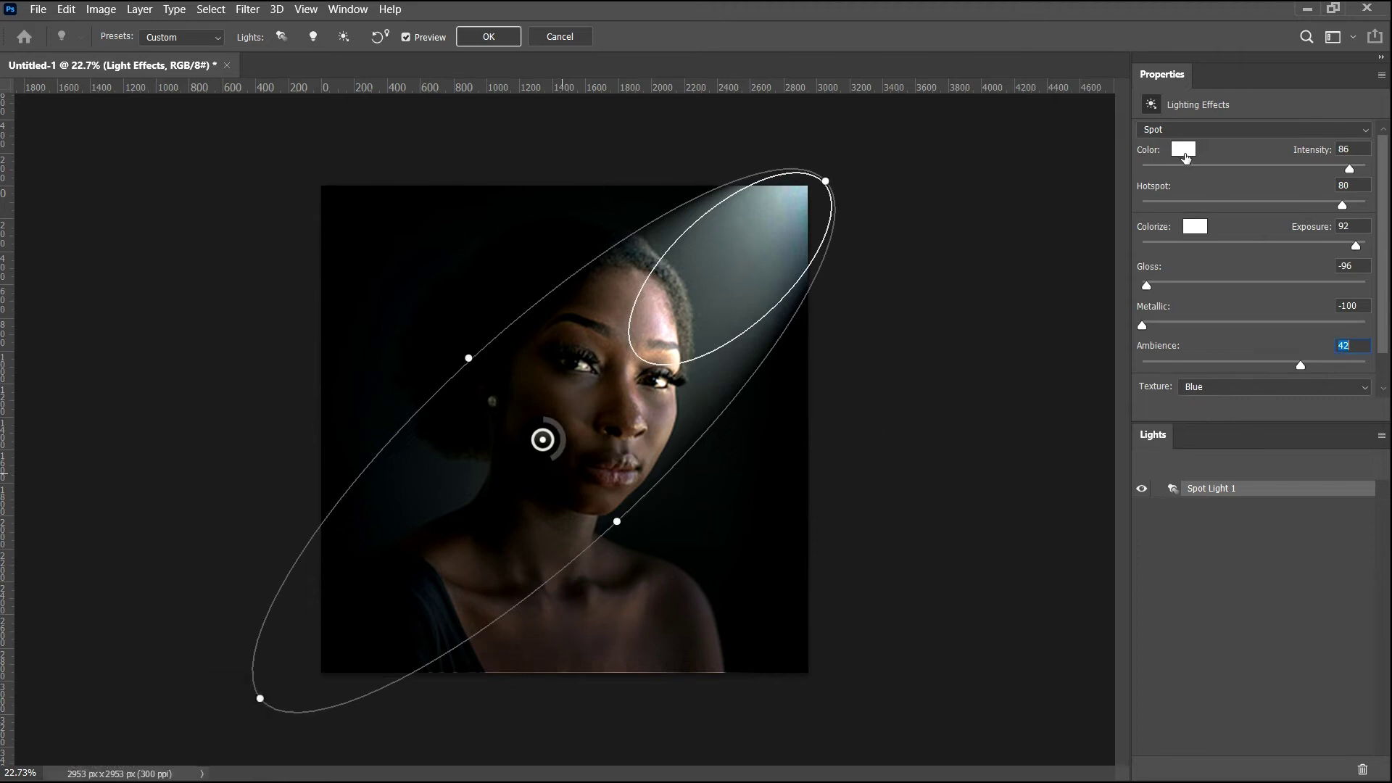
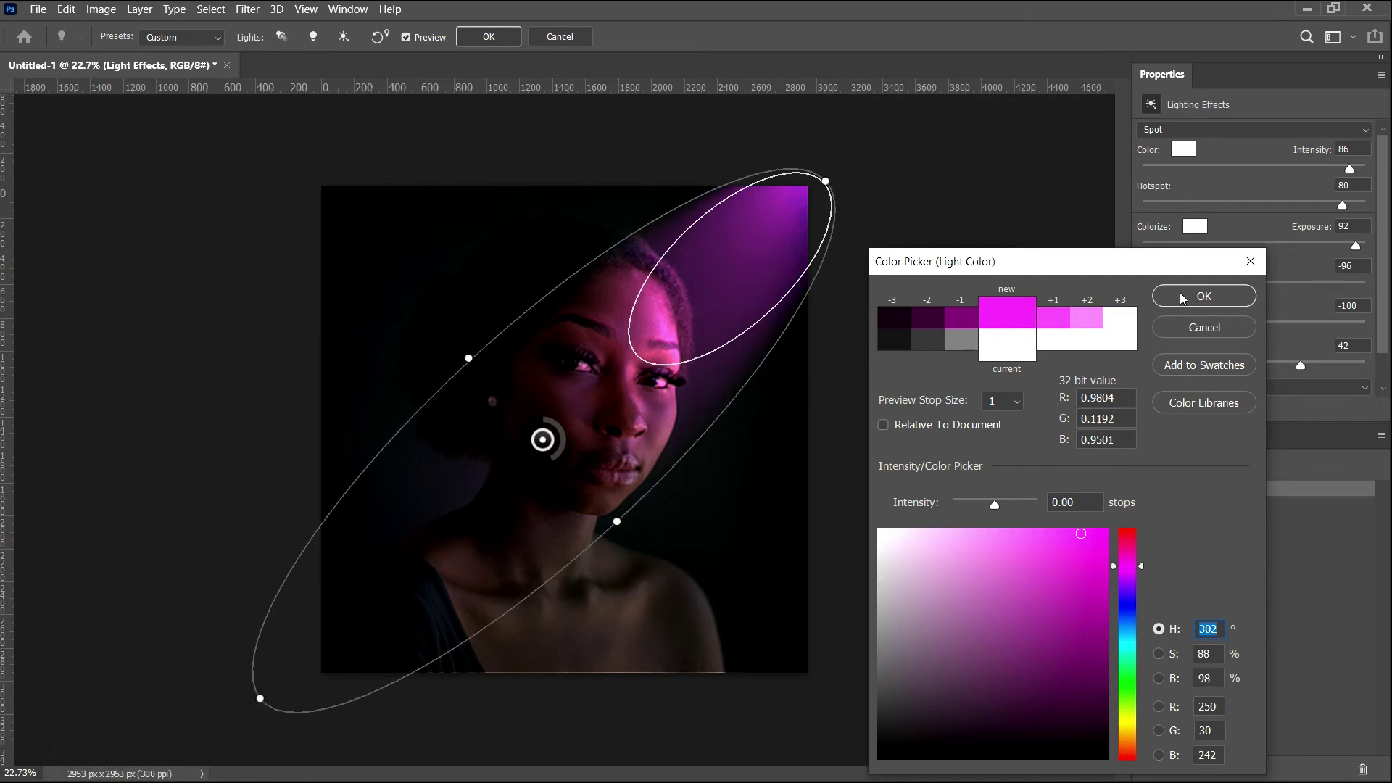
left_click(1184, 299)
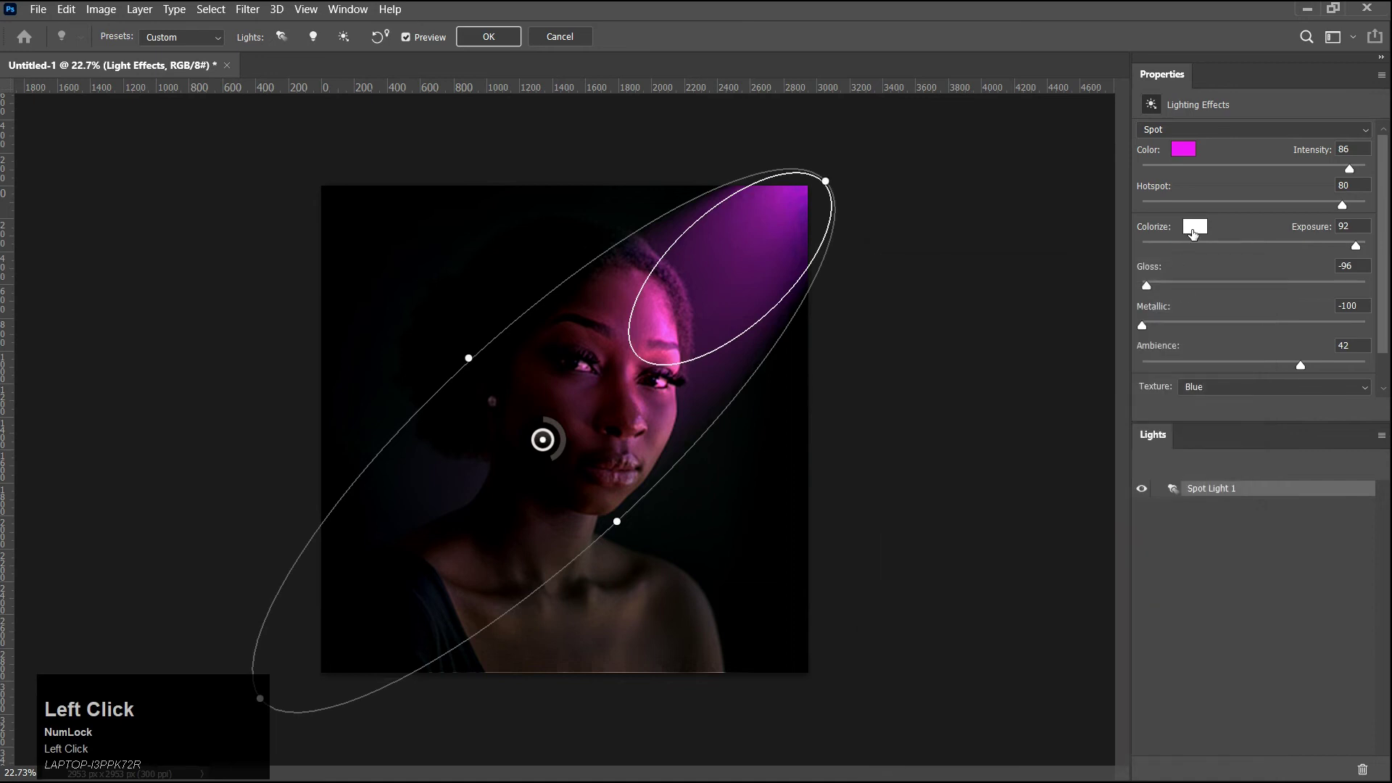
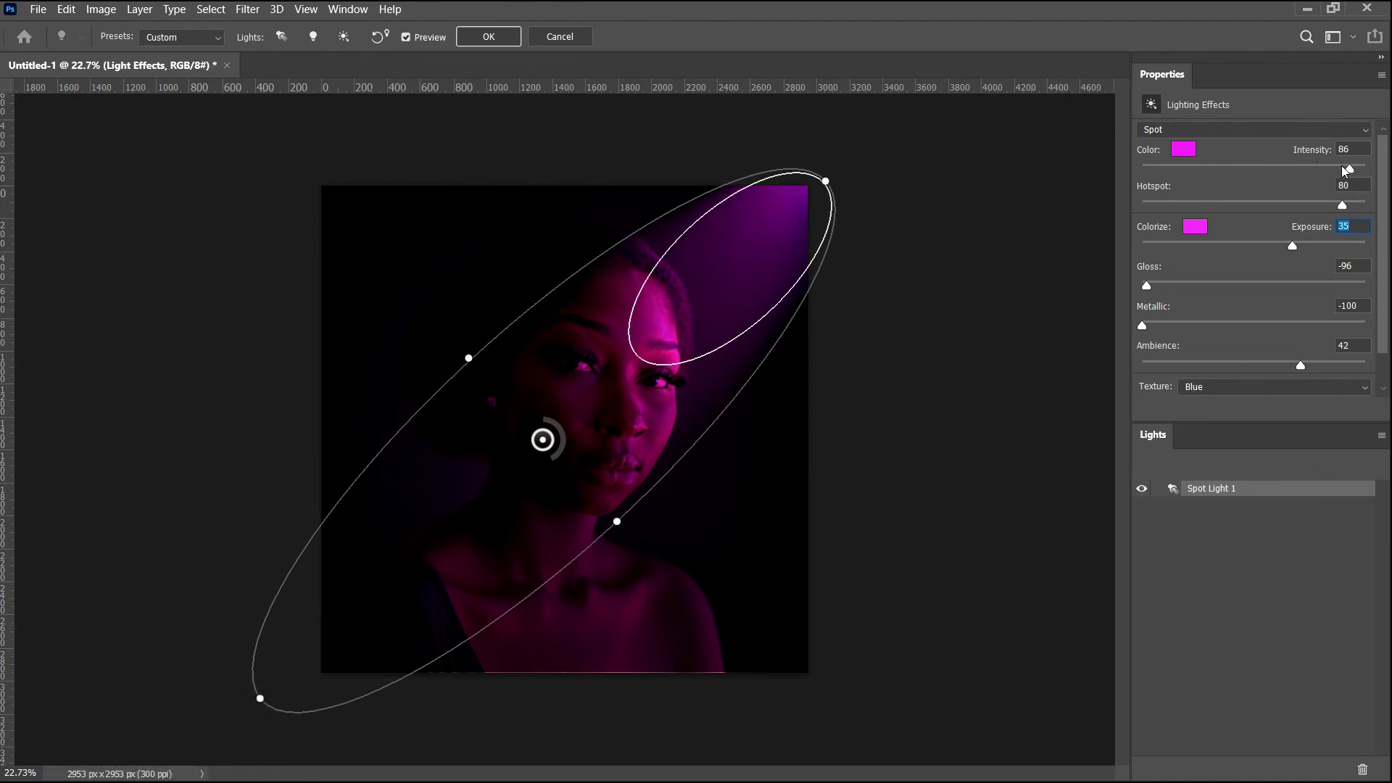
- Lower the spotlight's intensity to about 76 for a dimmer magenta glow
left_click_drag(1346, 168, 483, 44)
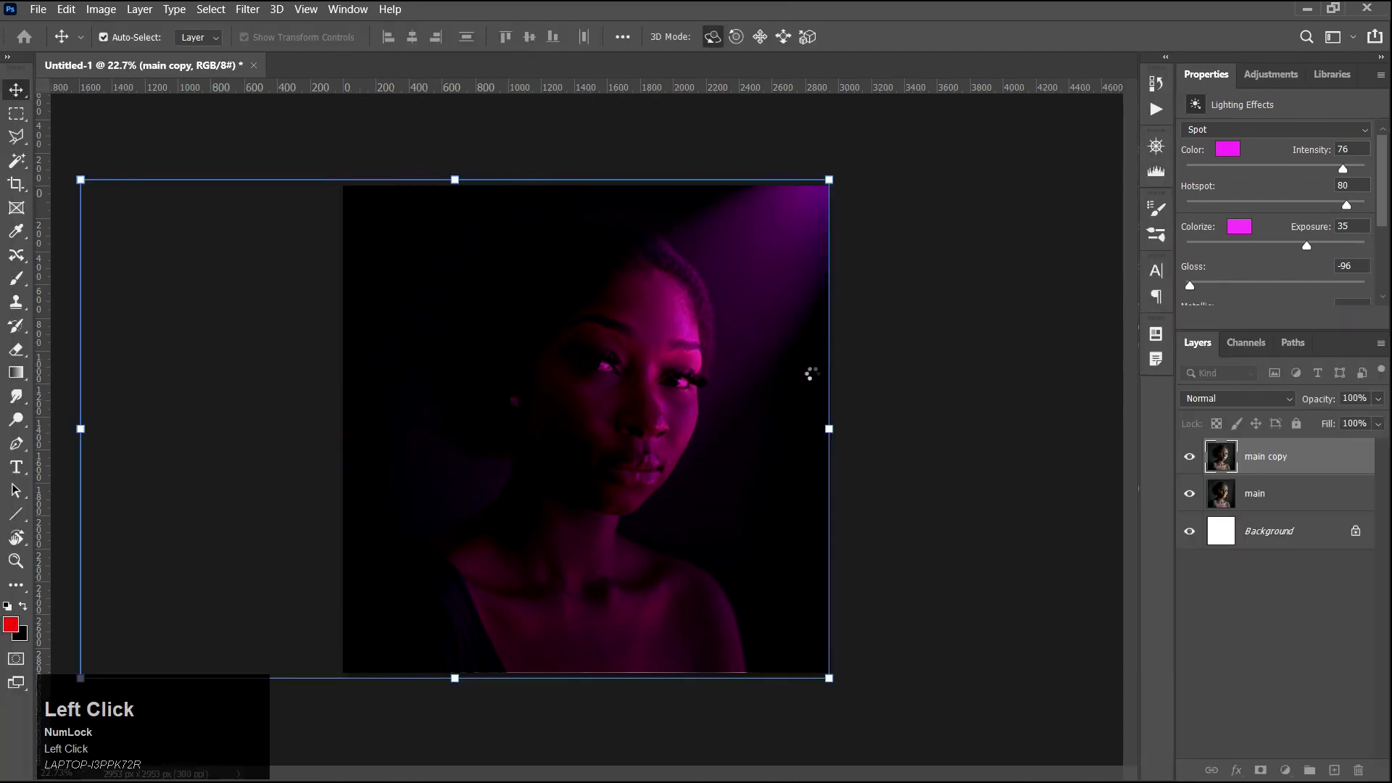